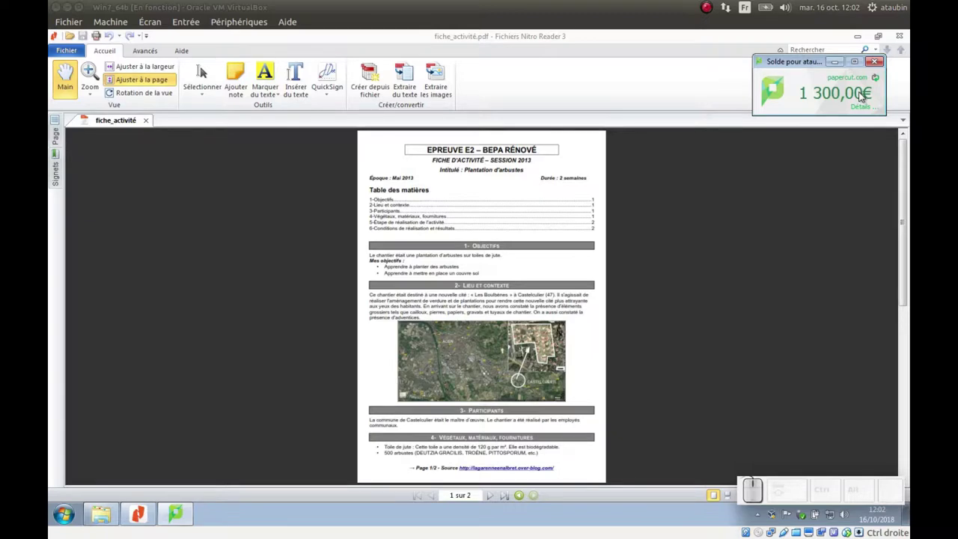
Dismiss the balance popup and bring the PaperCut balance notification back up
left_click(879, 65)
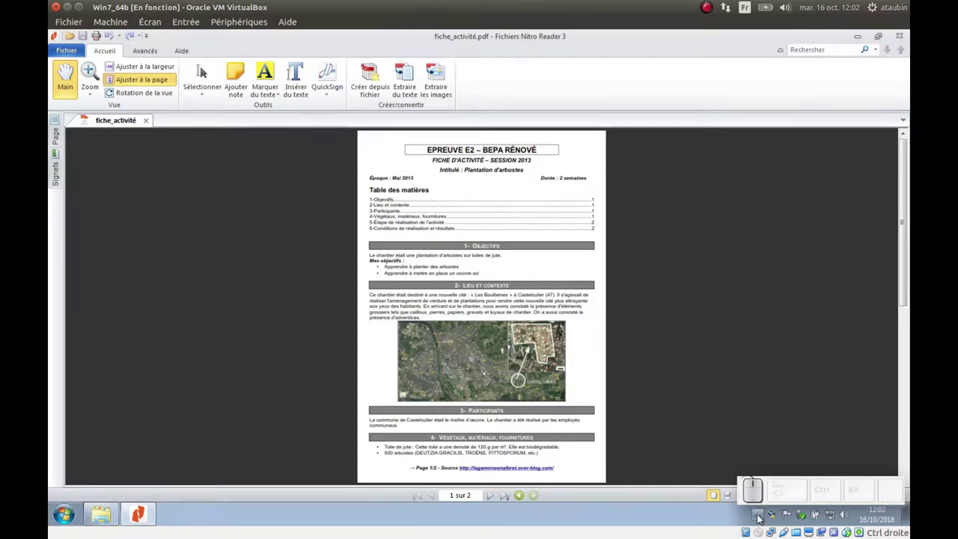
left_click(761, 517)
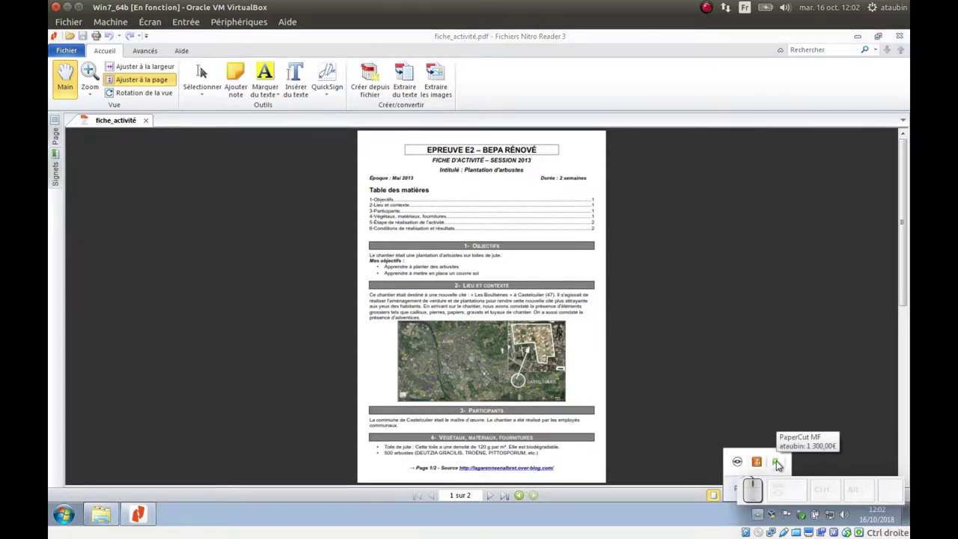
left_click(782, 464)
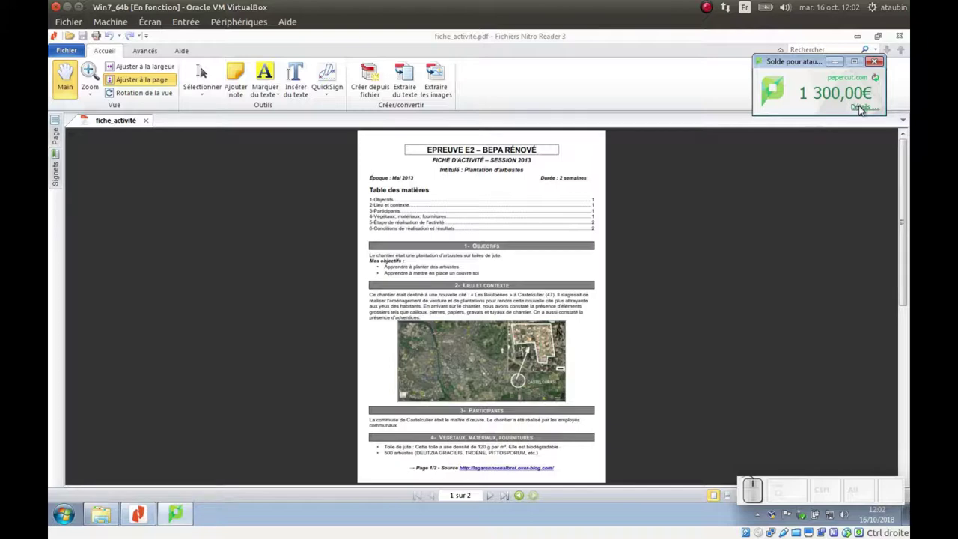
Follow Détails to the PaperCut login page and sign in with the account password
left_click(863, 109)
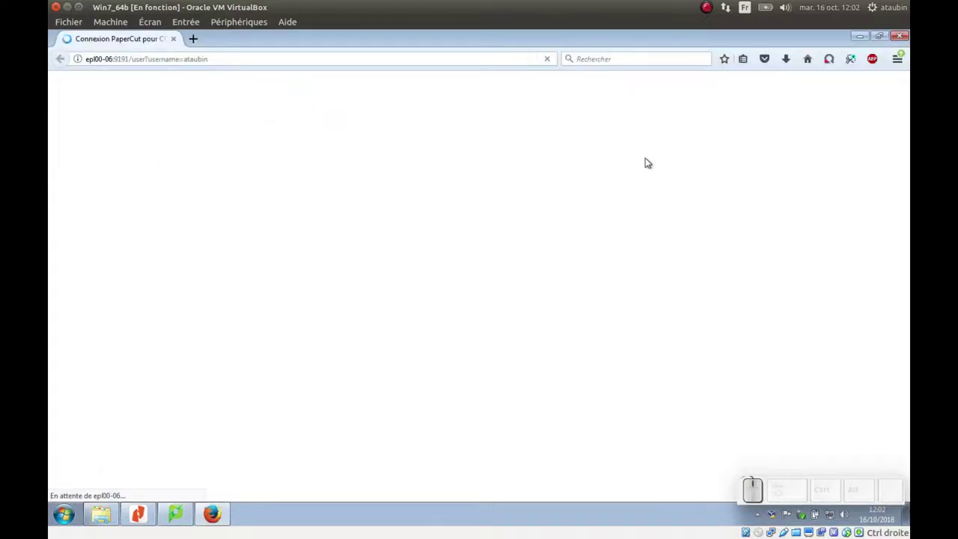
left_click(506, 232)
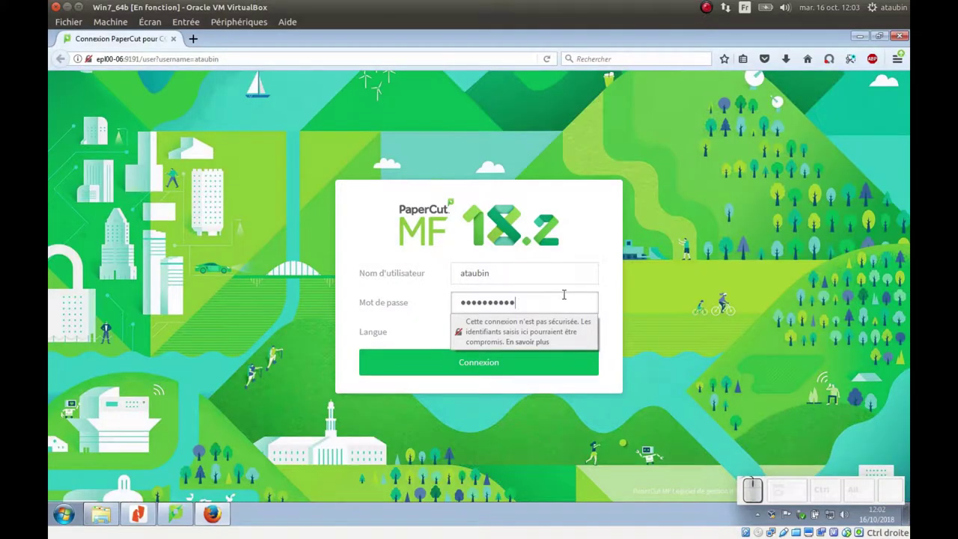
key("Return")
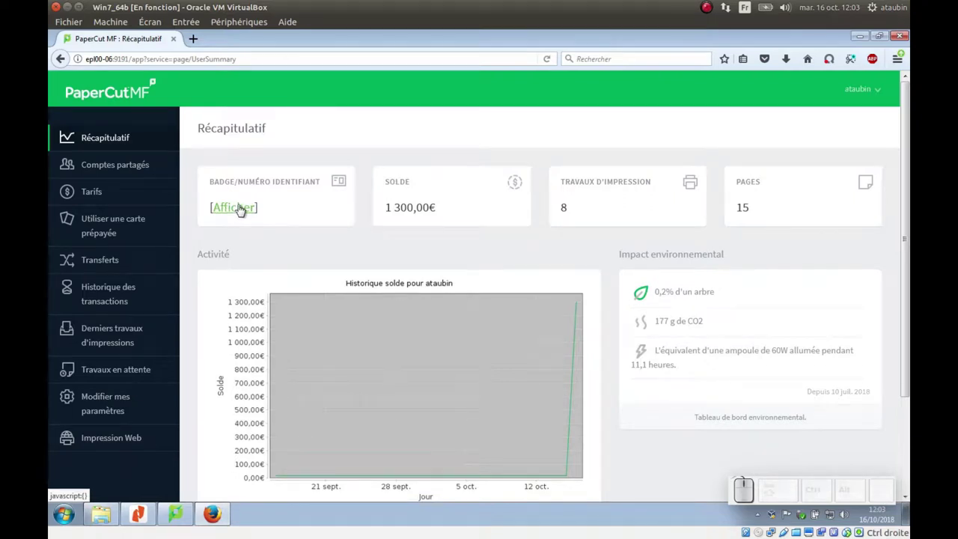
Reveal the badge identification number with [Afficher], then hide it again with [Masquer]
left_click(250, 209)
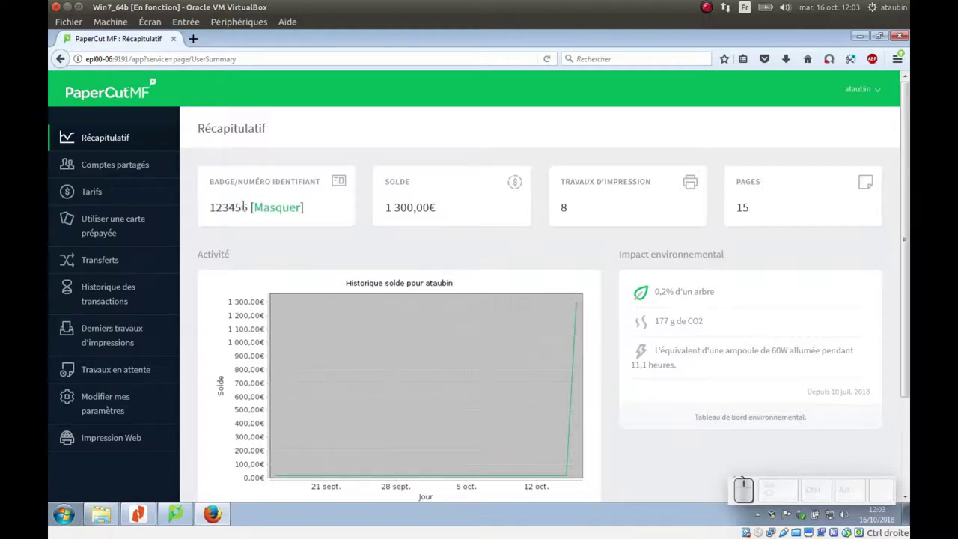
left_click(273, 213)
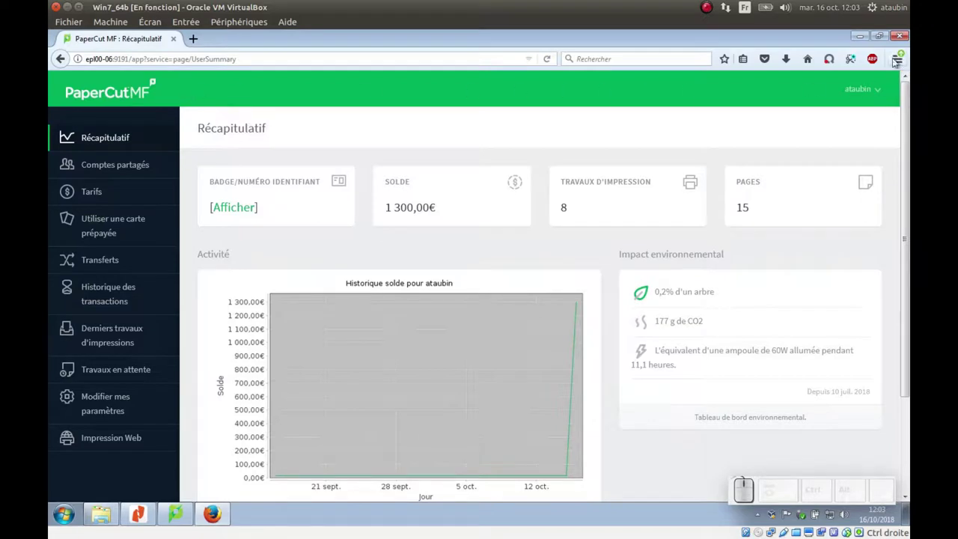
Close the Firefox window and bring up the Imprimer dialog from the Fichier menu
left_click(903, 40)
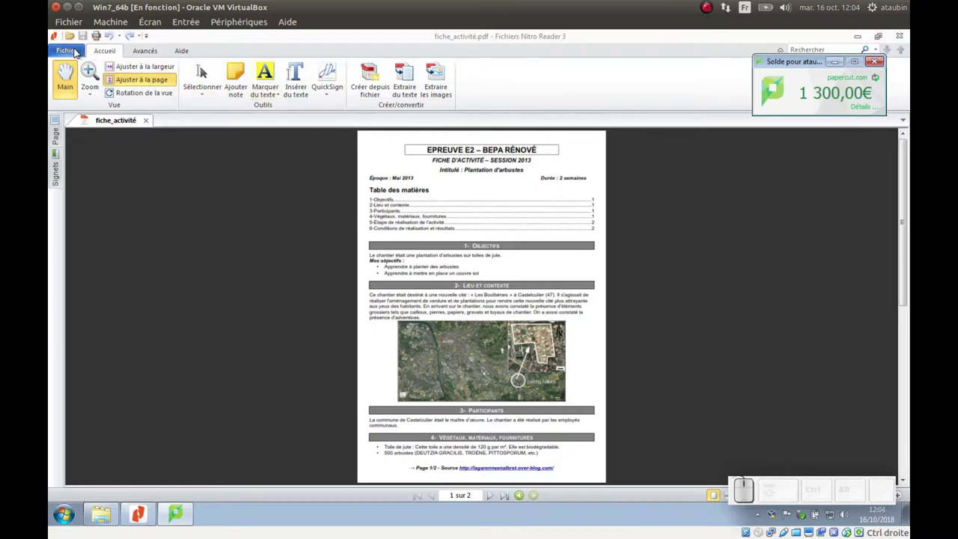
left_click(78, 51)
left_click(88, 109)
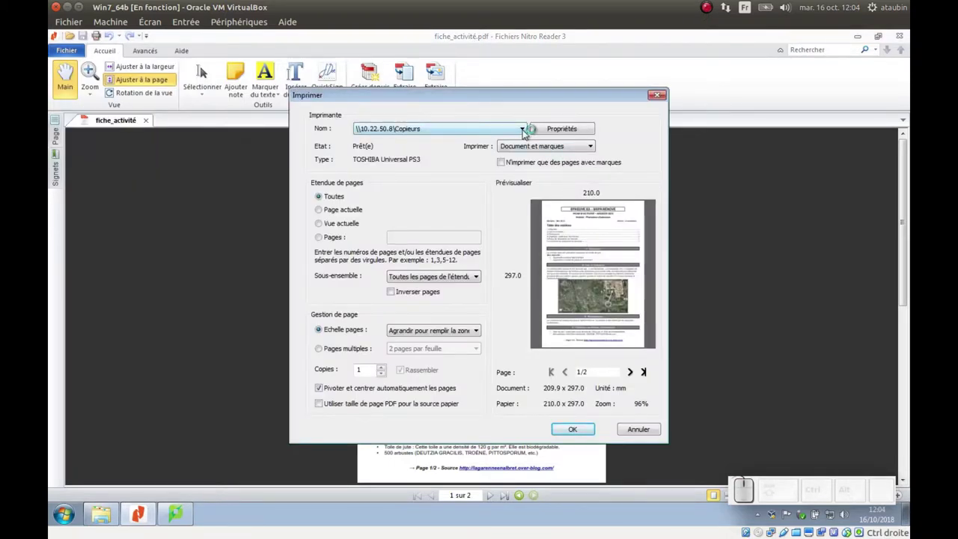
Select the \\10.22.50.8\Copieur_Eleve printer and bring up its properties window
left_click(528, 134)
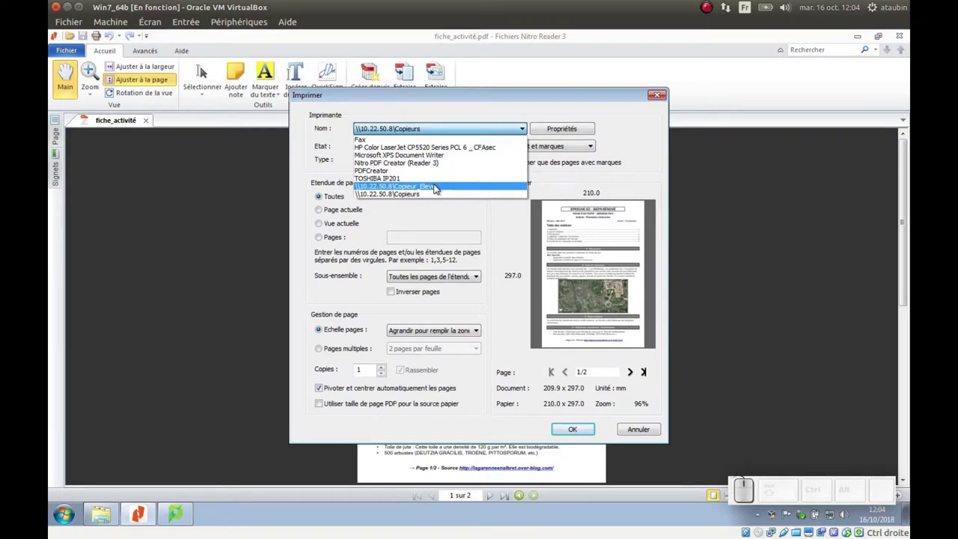
left_click(442, 186)
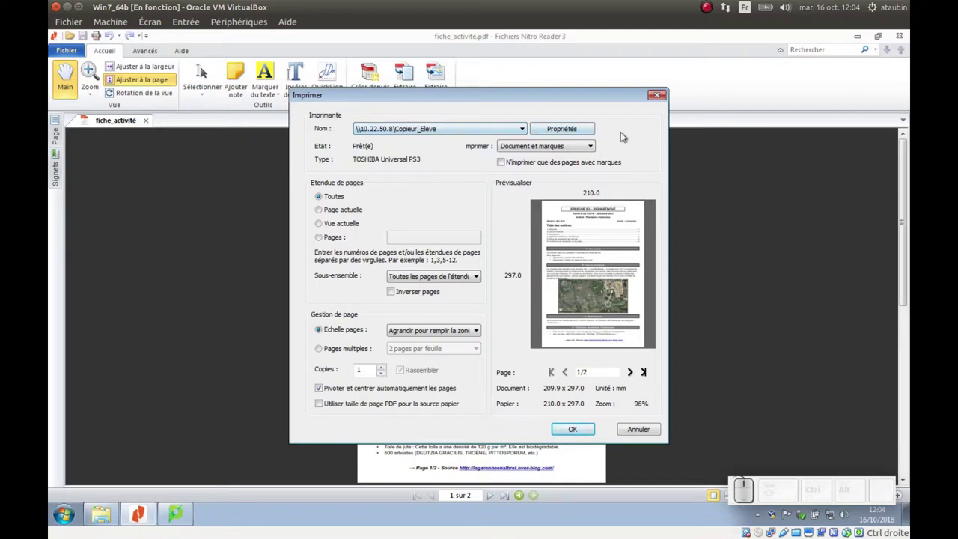
left_click(580, 130)
left_click_drag(293, 45, 387, 80)
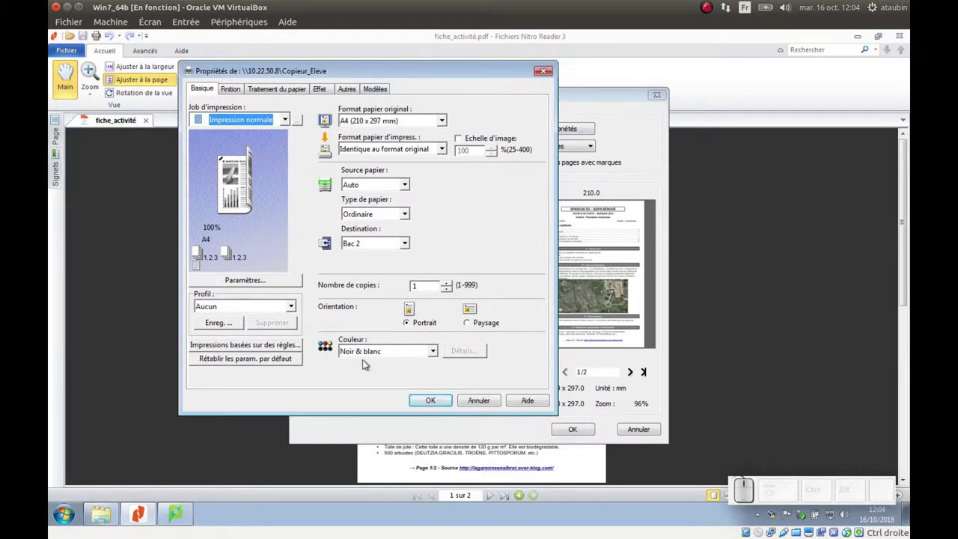
left_click(437, 353)
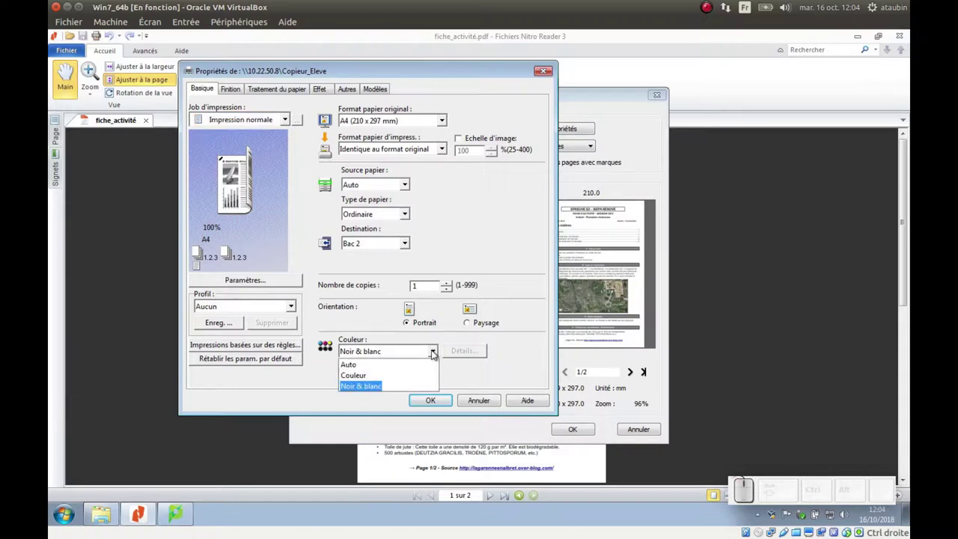
left_click(438, 354)
left_click(237, 91)
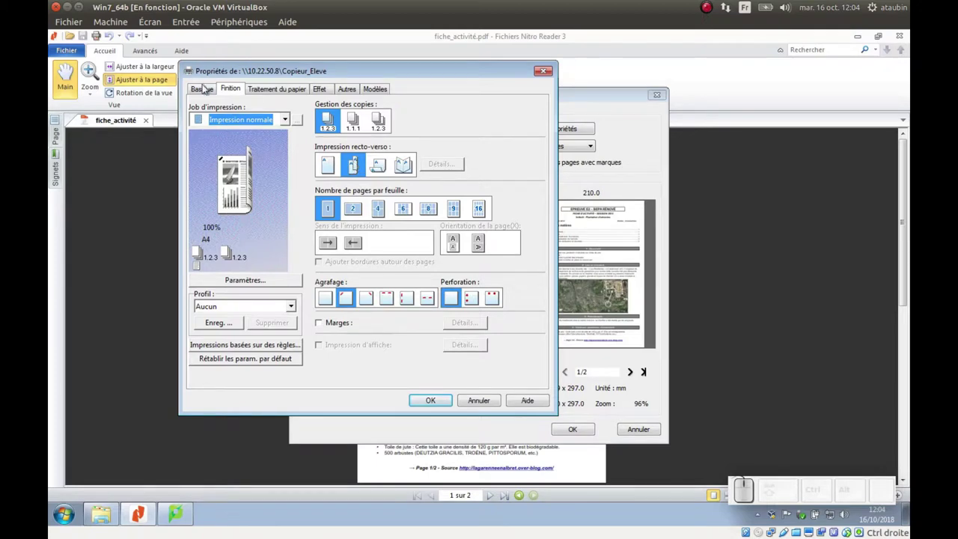
left_click(206, 90)
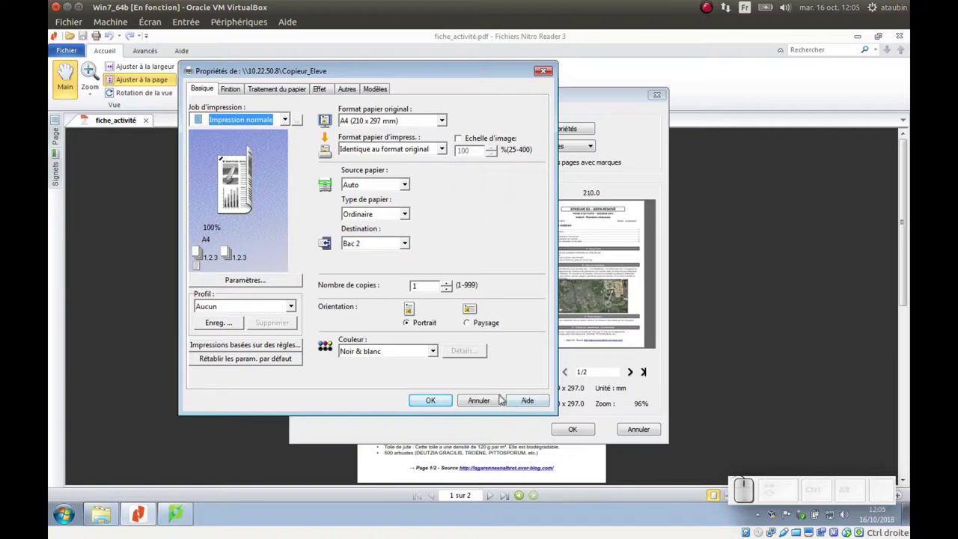
Accept the black-and-white printer settings and send fiche_activité.pdf to Copieur_Eleve
left_click(450, 401)
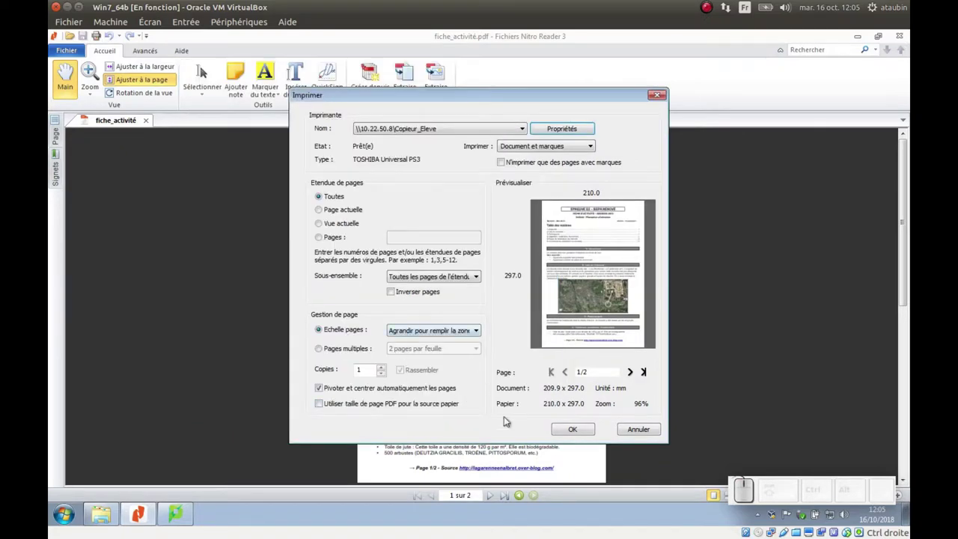
left_click(586, 430)
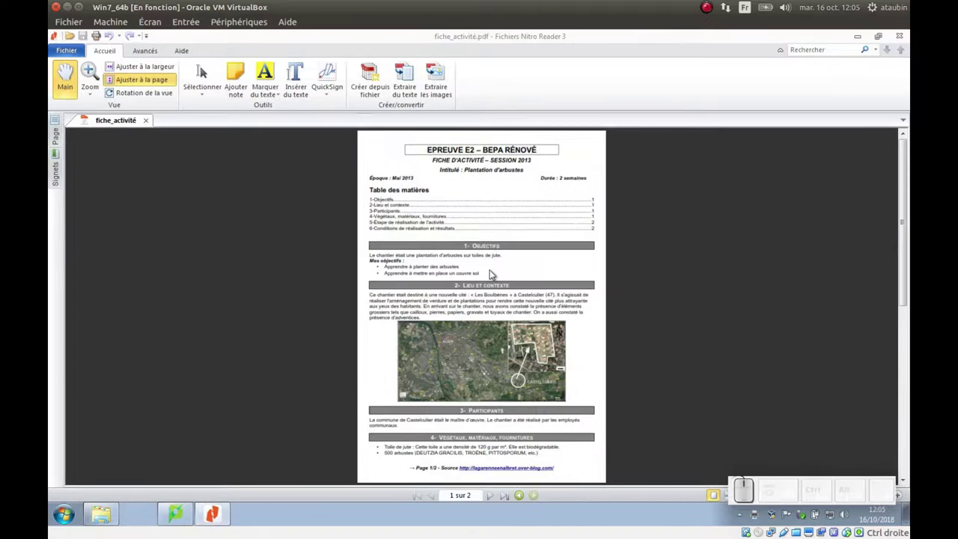